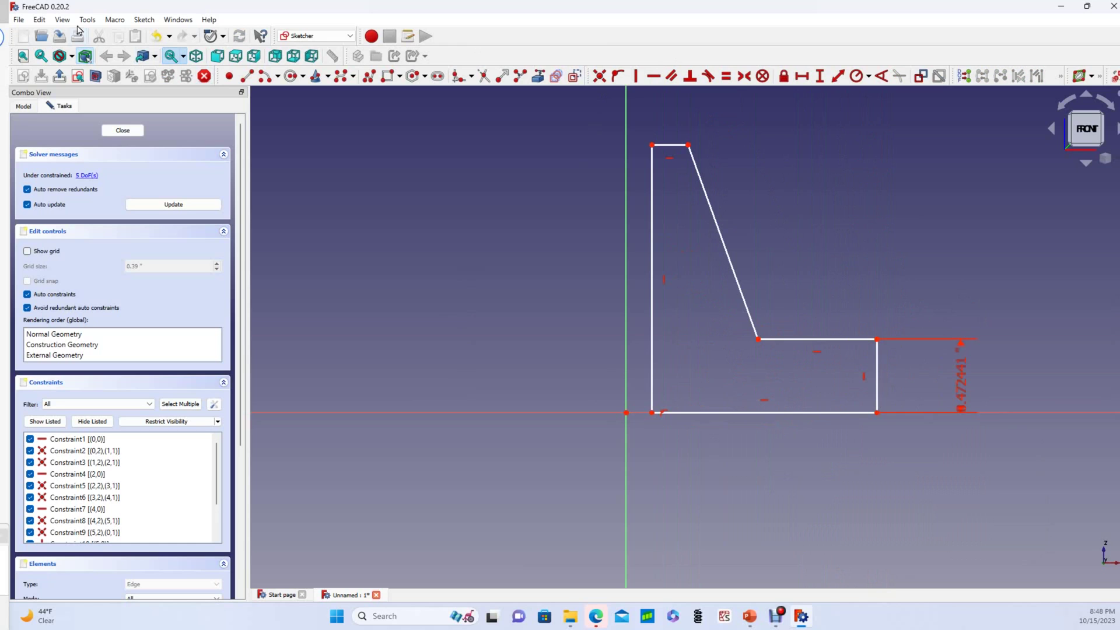
Step: Bring up the Preferences dialog from the Edit menu to change the unit system
drag(47, 20, 63, 272)
click(83, 281)
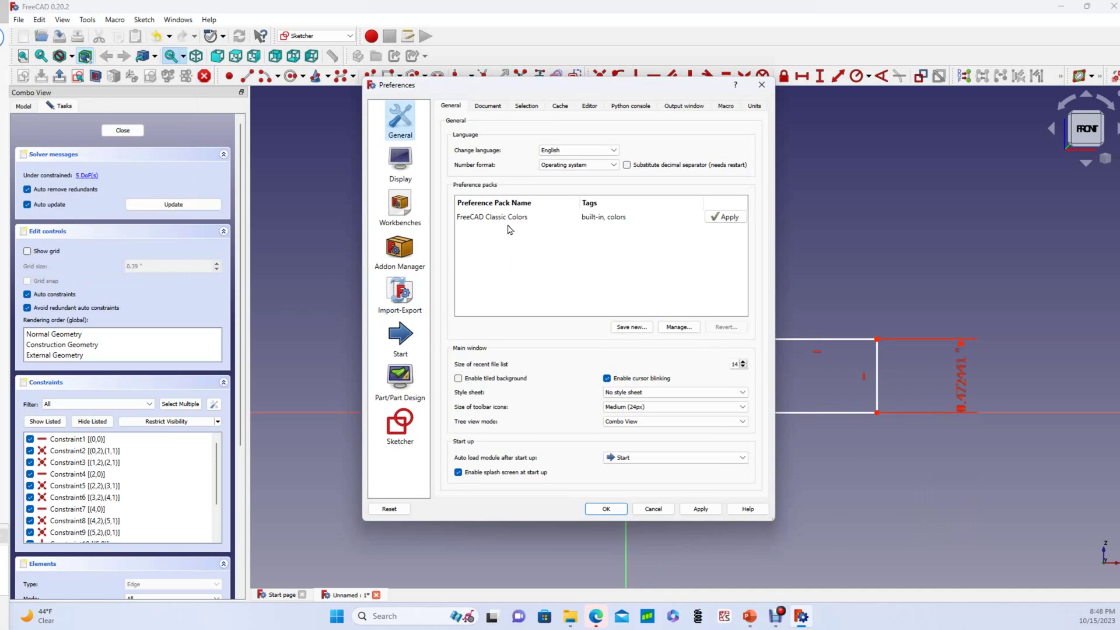
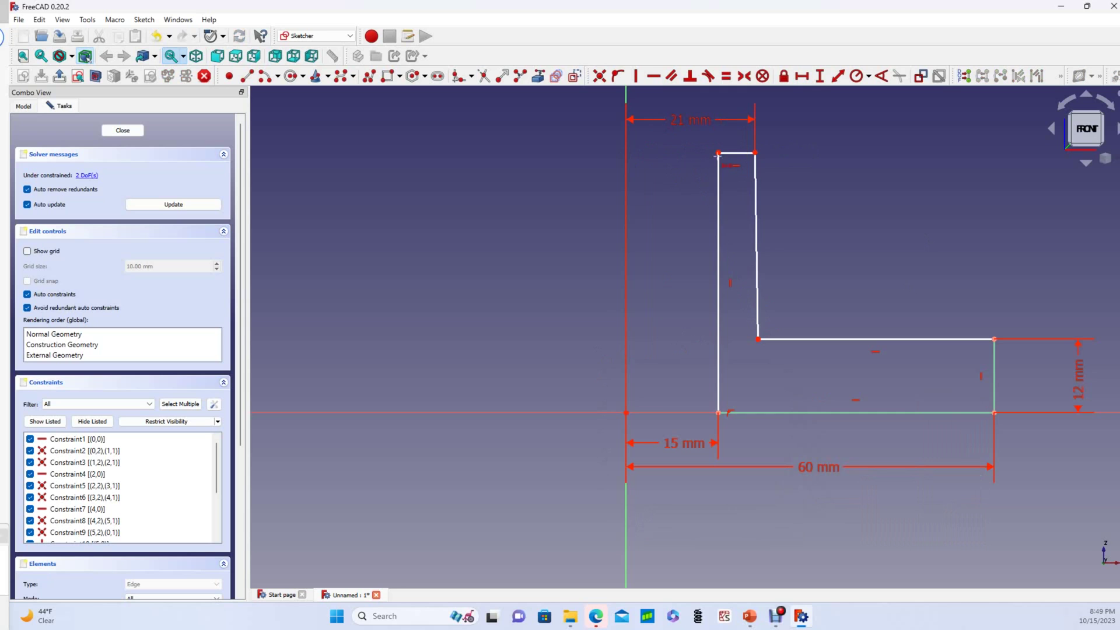
Step: Constrain the left vertical edge of the profile to a 60 mm height
double_click(642, 323)
key(6)
text(60)
key(Return)
right_click(697, 401)
Step: Add an angle constraint on the slanted edge so the profile is fully constrained
click(729, 392)
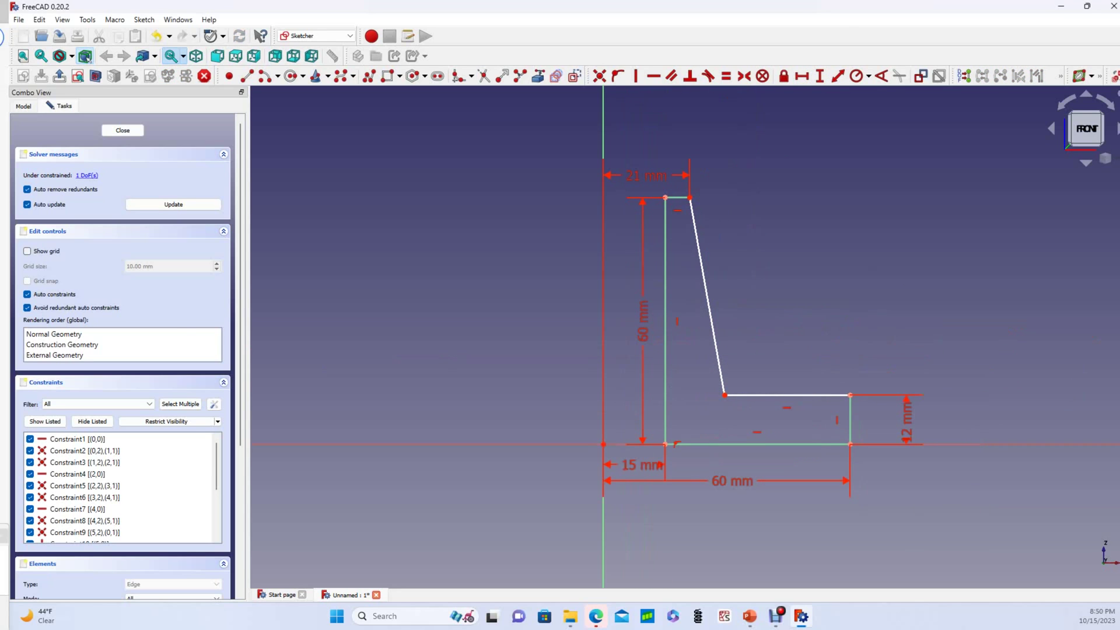
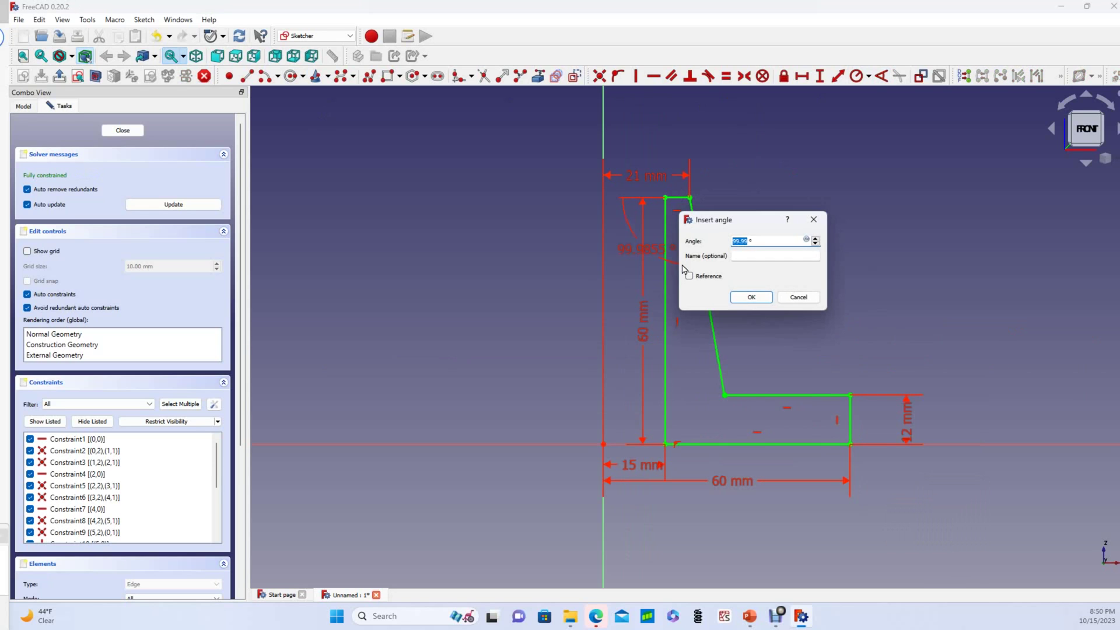
key(Escape)
double_click(709, 271)
key(4)
click(757, 335)
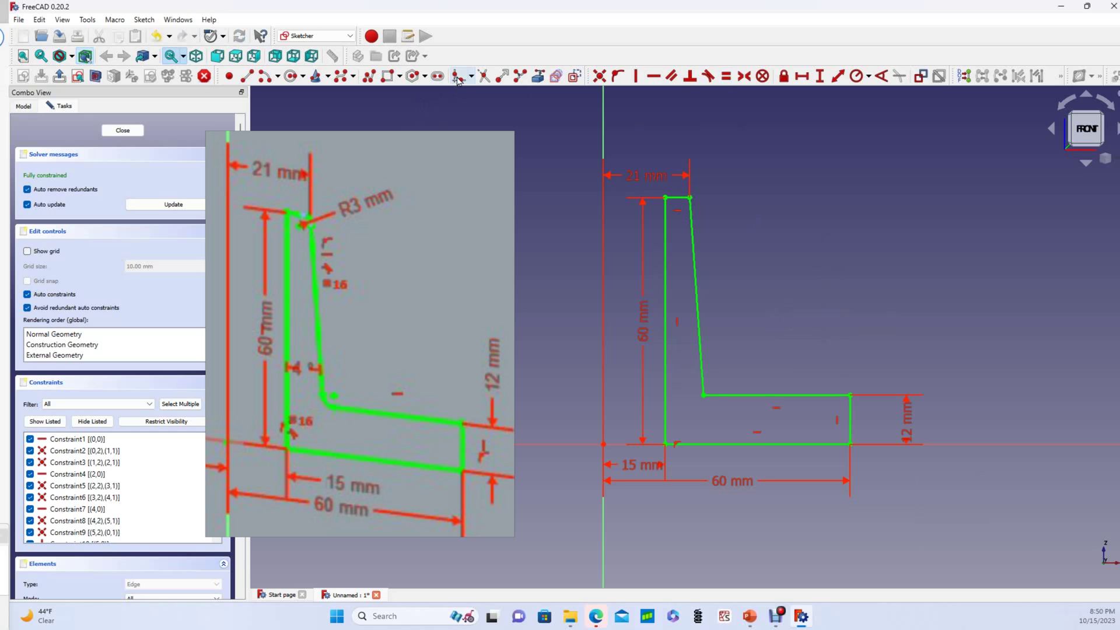
Step: Show the Sketcher fillet options list to round the profile's inner corners at R3 mm
drag(475, 82, 476, 97)
drag(476, 98, 428, 78)
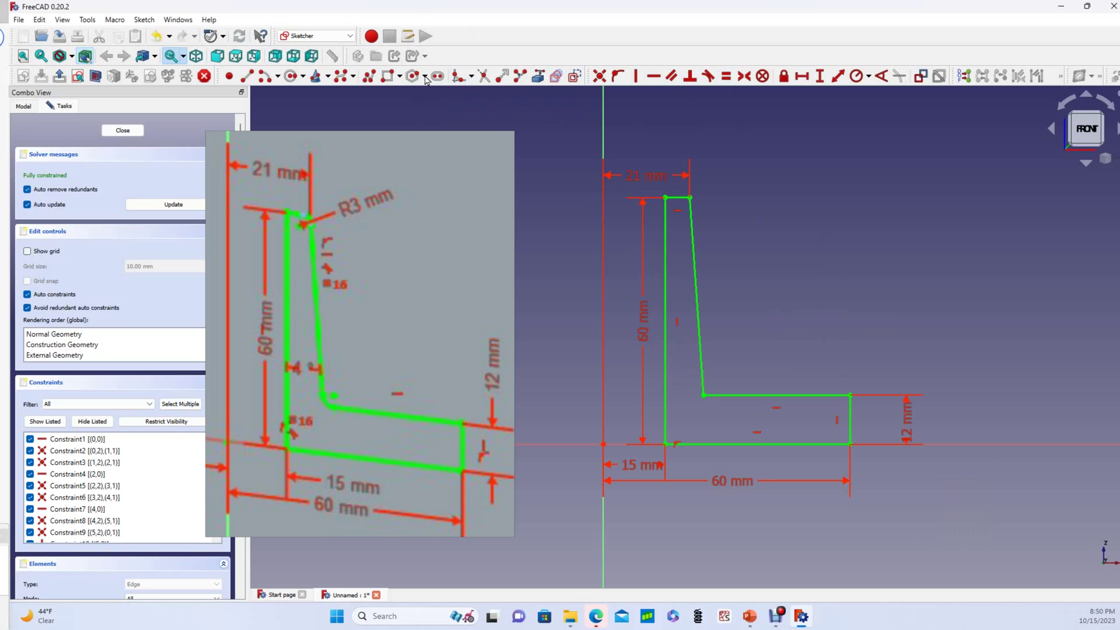
click(475, 84)
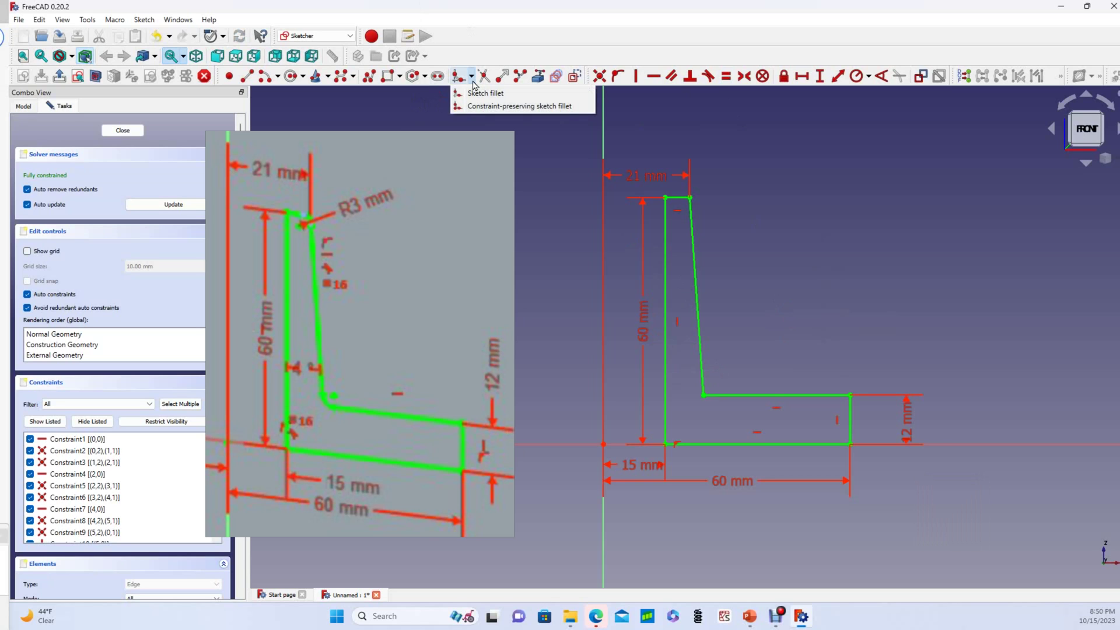
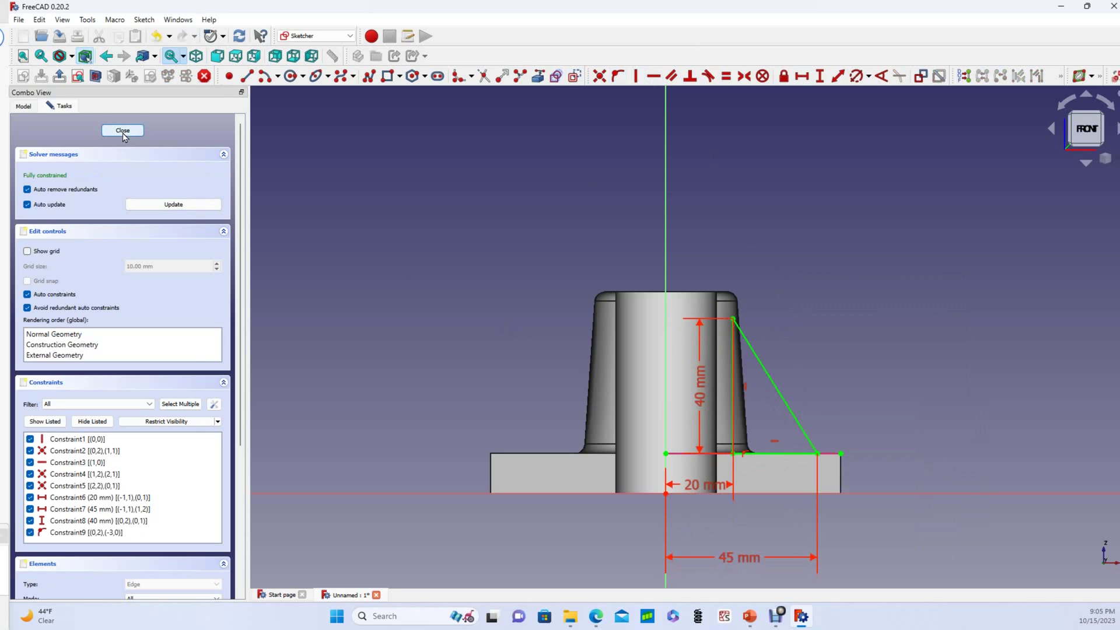
Step: Close the rib sketch, leaving the hex-flanged bushing with Sketch003 selected
drag(127, 157, 207, 337)
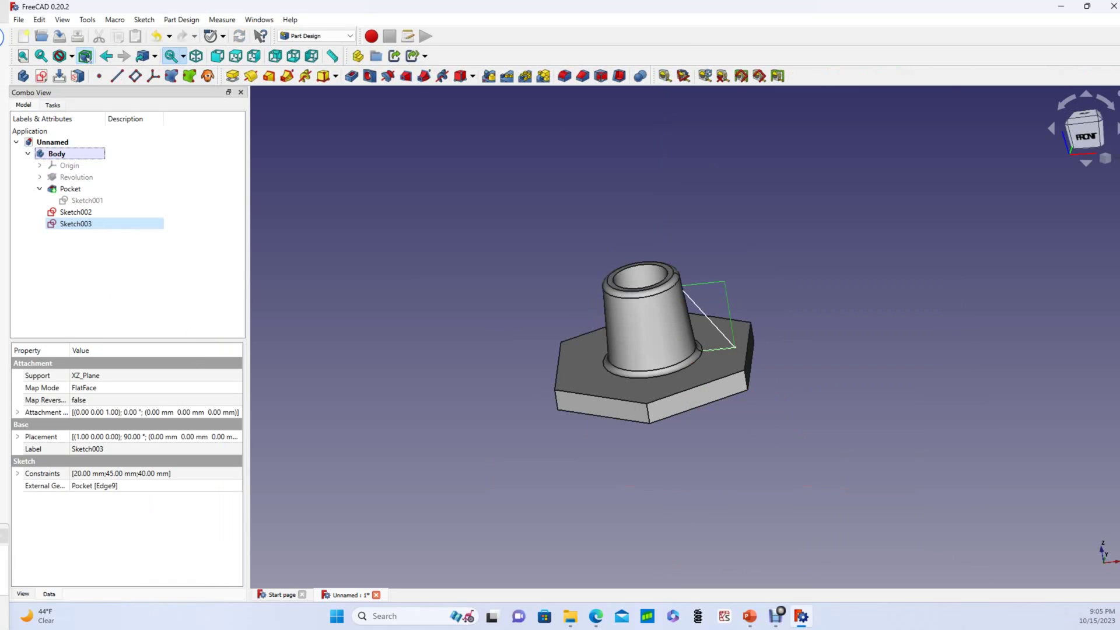
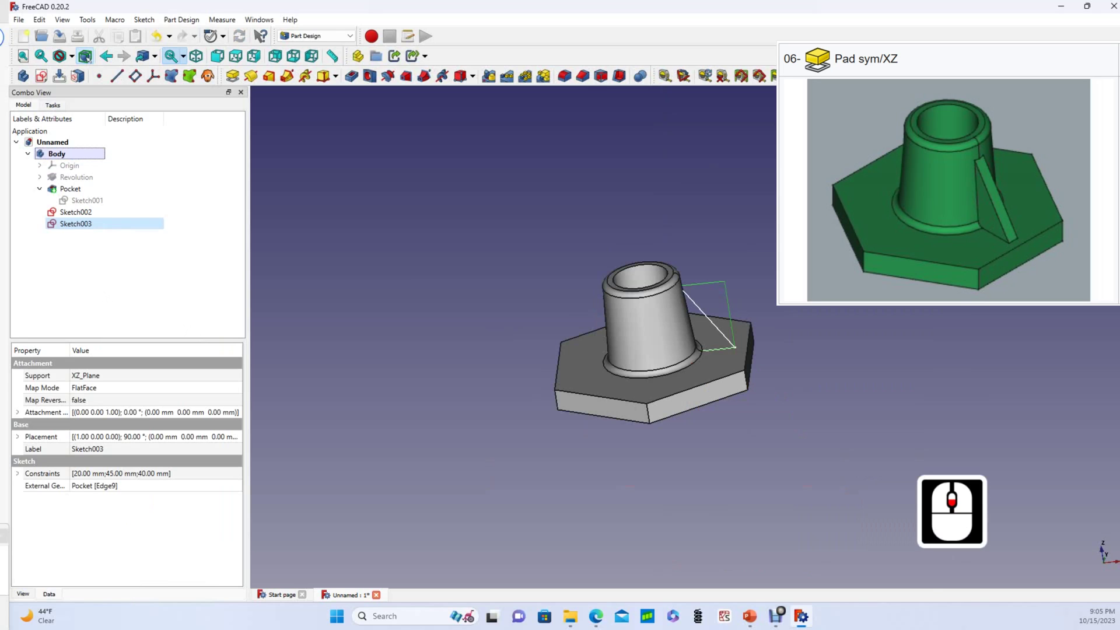
scroll(down, 3)
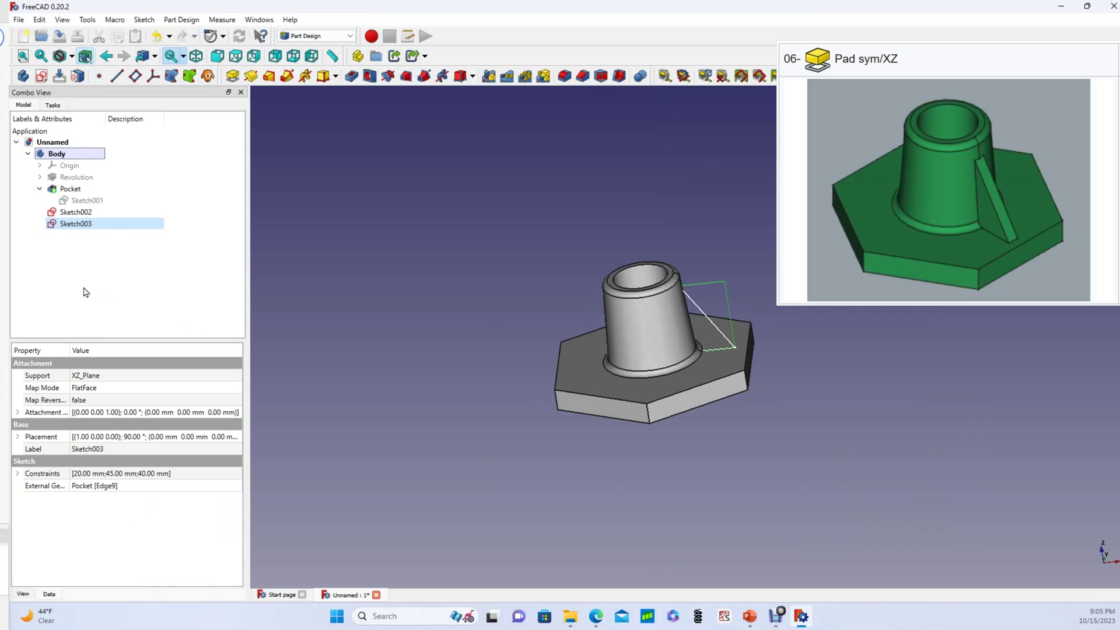